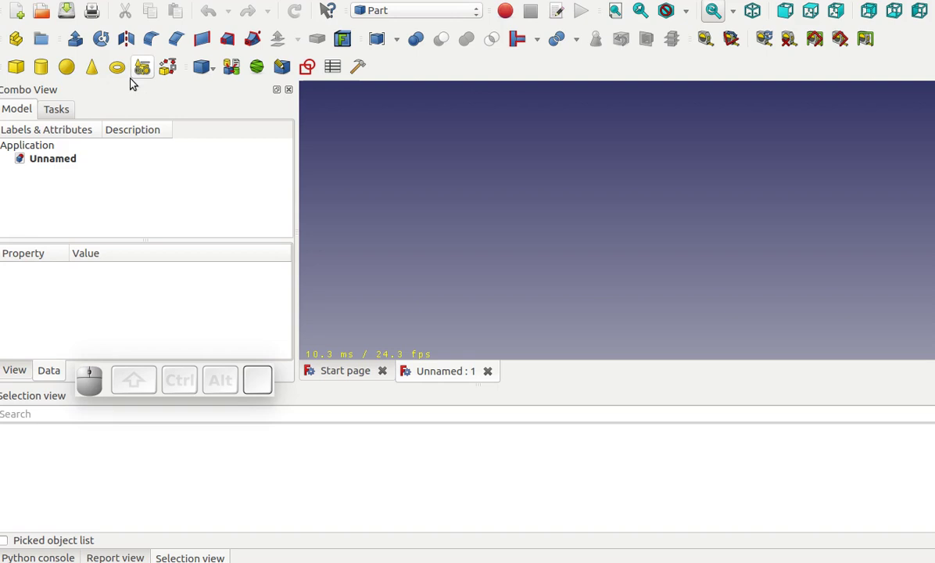
# Add a cube, cylinder, sphere and torus primitive to the document.
pyautogui.click(20, 69)
pyautogui.click(42, 73)
pyautogui.click(71, 73)
pyautogui.click(116, 75)
# Fuse the cube and cylinder into a Fusion.
pyautogui.click(64, 179)
pyautogui.click(70, 189)
pyautogui.click(468, 42)
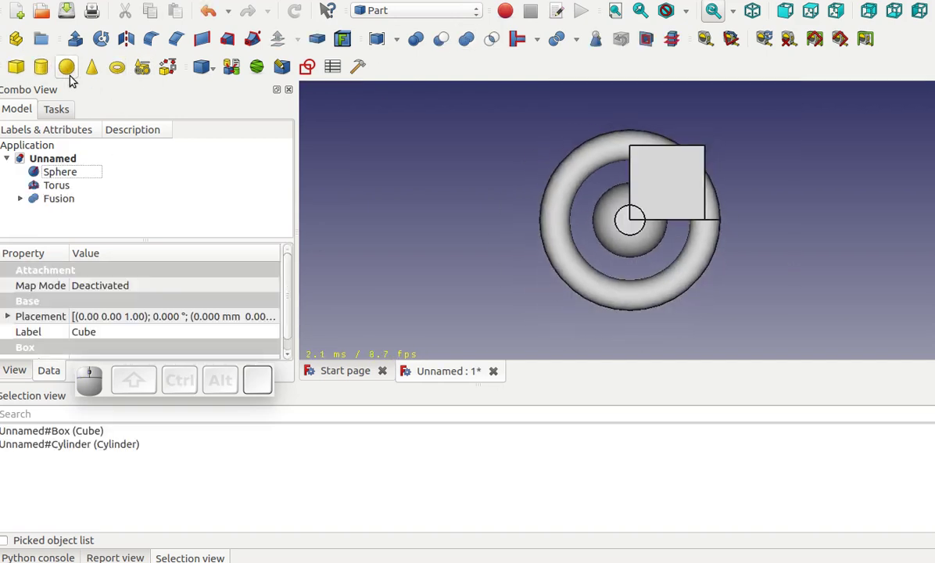
# Create a Group and move the cube, cylinder, sphere and torus into it.
pyautogui.click(41, 37)
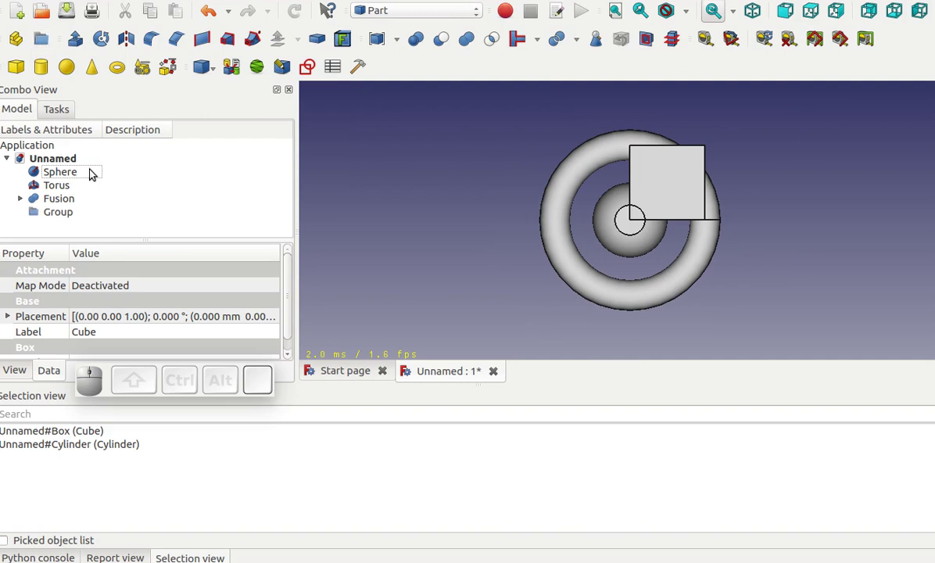
pyautogui.click(25, 203)
pyautogui.scroll(-3)
pyautogui.click(75, 163)
pyautogui.click(65, 174)
pyautogui.moveTo(68, 217); pyautogui.dragTo(59, 227)
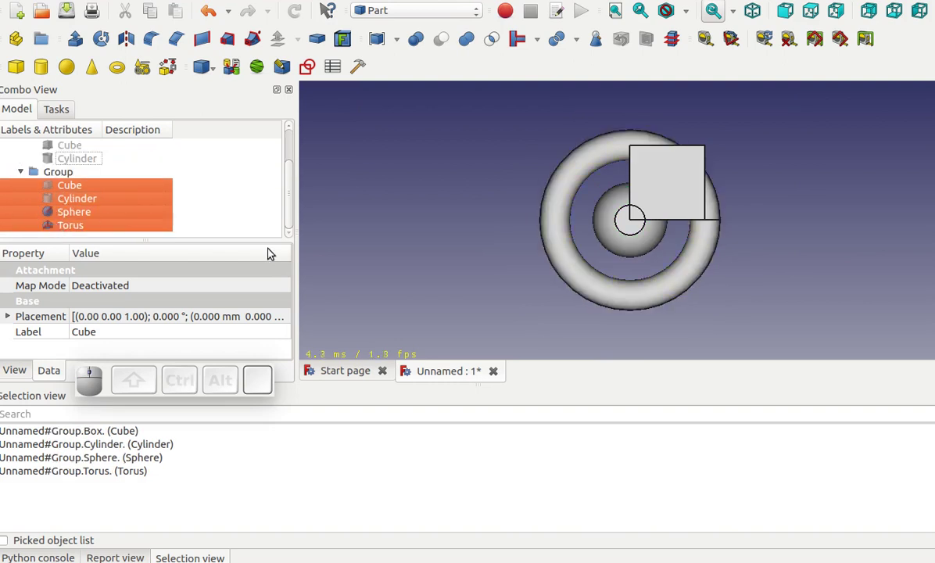
pyautogui.scroll(3)
# Hide then re-show the grouped cube and cylinder with Space so every shape is visible.
pyautogui.click(65, 174)
pyautogui.press('space')
pyautogui.scroll(-3)
pyautogui.click(81, 188)
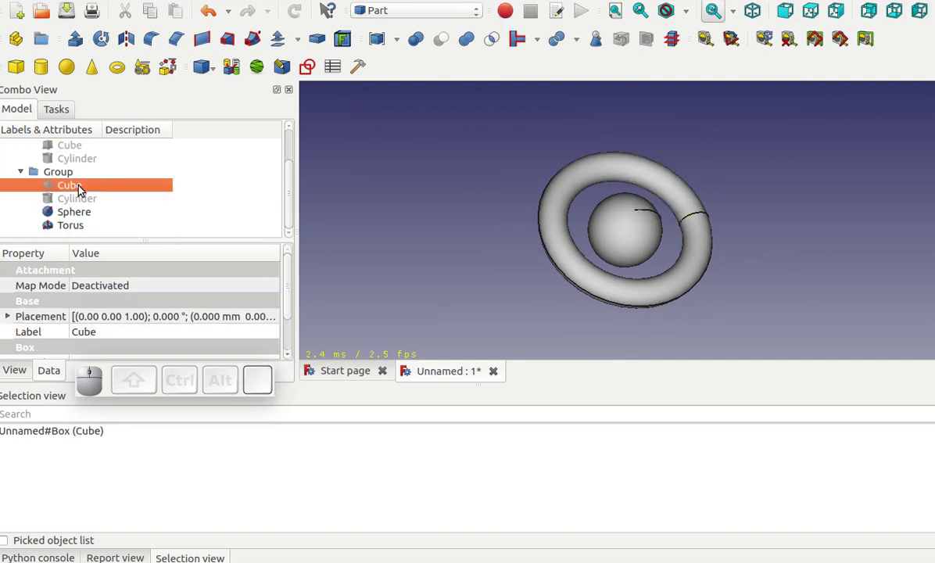
pyautogui.scroll(3)
pyautogui.press('space')
pyautogui.press('space')
pyautogui.press('space')
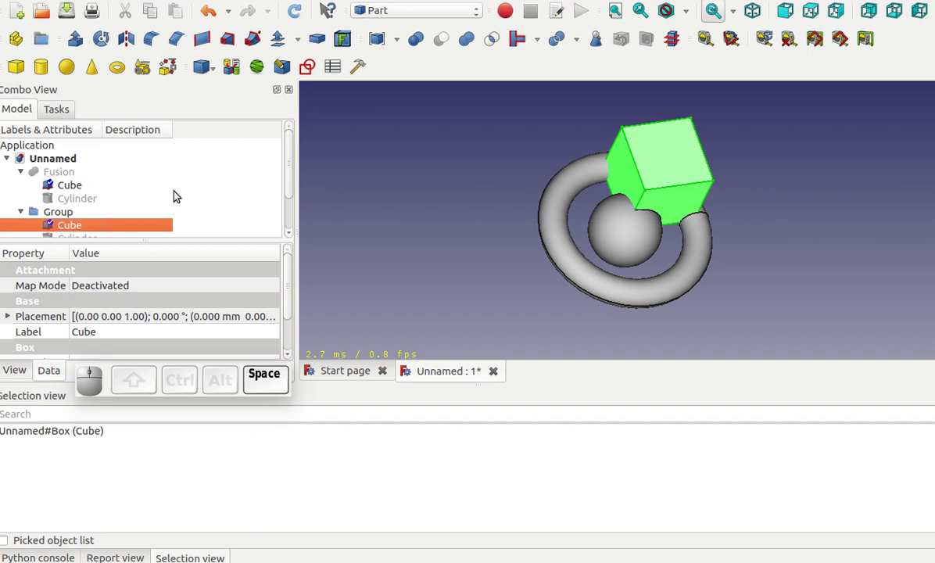
pyautogui.scroll(-3)
pyautogui.click(84, 207)
pyautogui.press('space')
pyautogui.scroll(3)
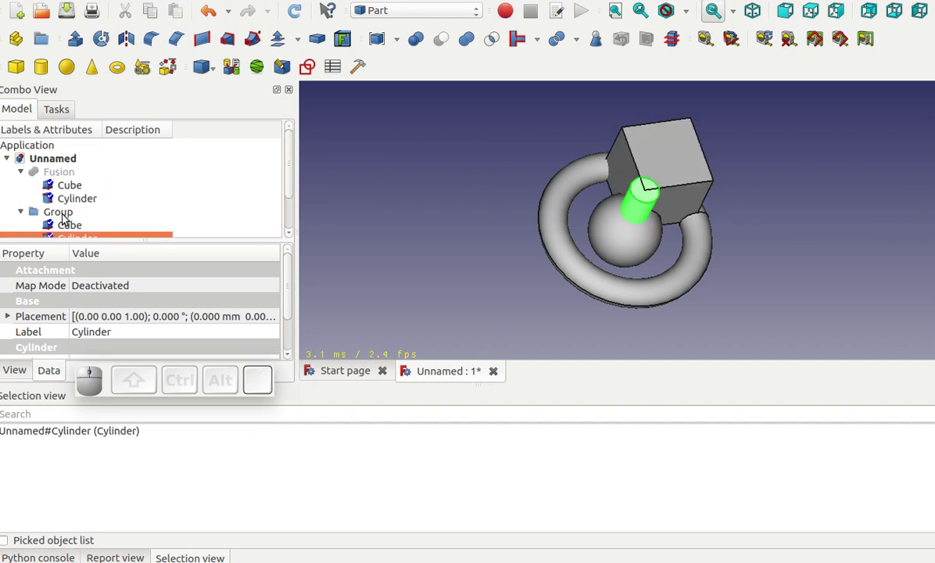
pyautogui.click(63, 220)
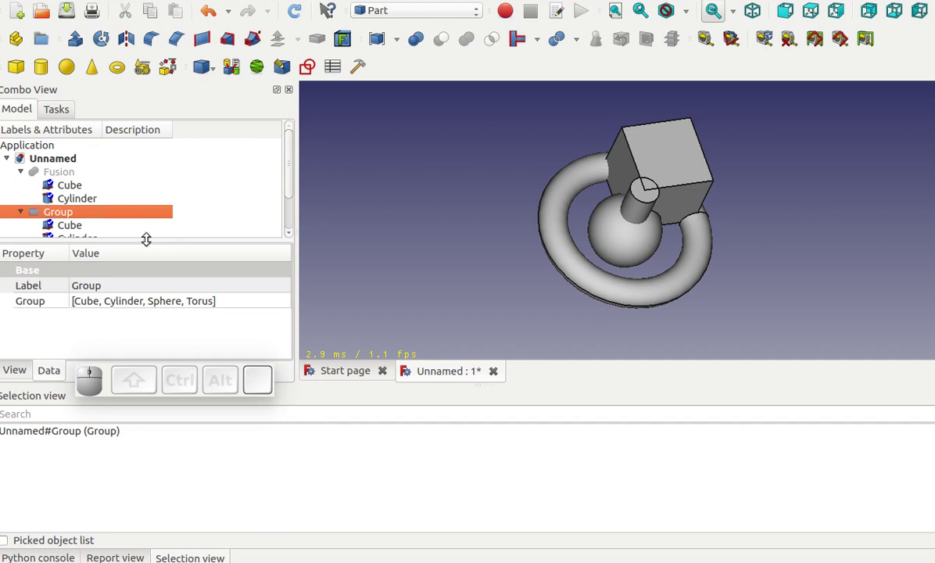
pyautogui.scroll(-3)
# Make a link Group001 of the Group and shift its Placement along x beside the original.
pyautogui.rightClick(68, 175)
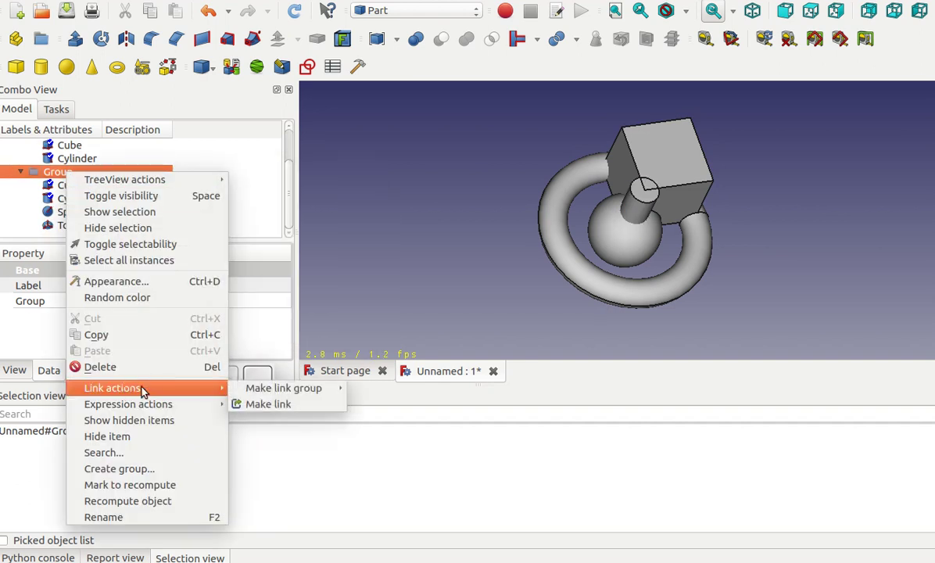
pyautogui.click(292, 411)
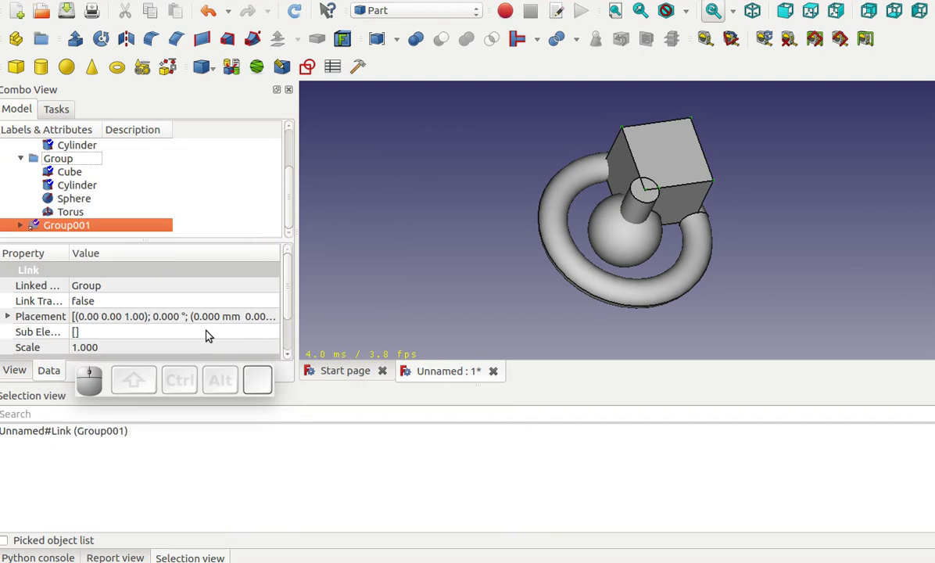
pyautogui.click(11, 319)
pyautogui.scroll(-3)
pyautogui.click(21, 326)
pyautogui.scroll(-3)
pyautogui.click(150, 304)
pyautogui.scroll(-3)
pyautogui.scroll(-3)
pyautogui.scroll(-3)
pyautogui.click(555, 316)
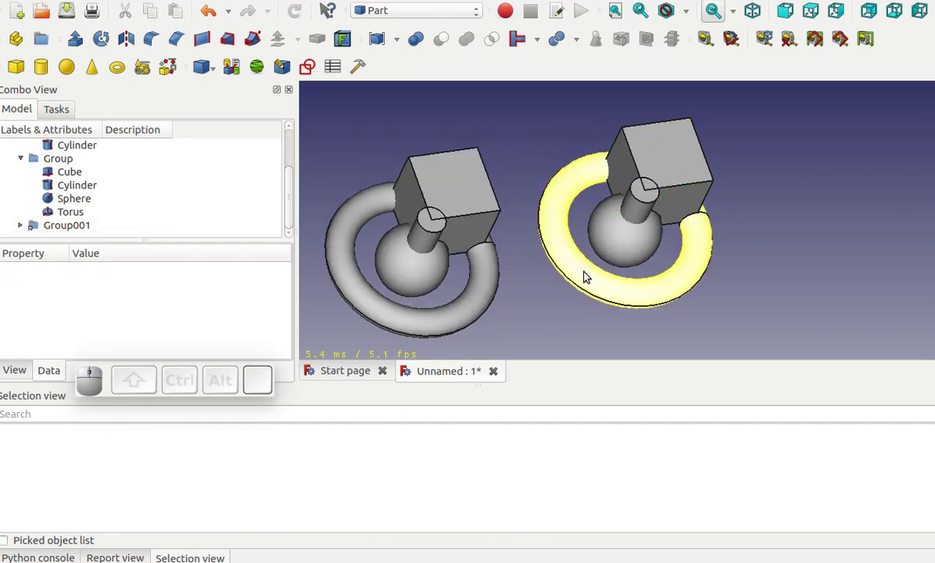
# Expand the link and hide its cylinder and sphere, then show the cylinder again.
pyautogui.click(18, 230)
pyautogui.scroll(-3)
pyautogui.click(82, 215)
pyautogui.press('space')
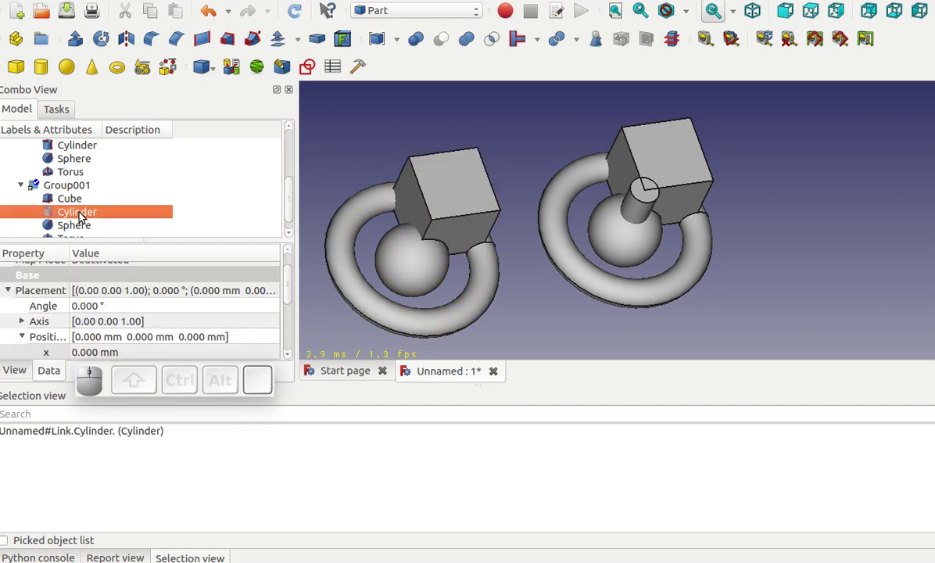
pyautogui.click(80, 228)
pyautogui.press('space')
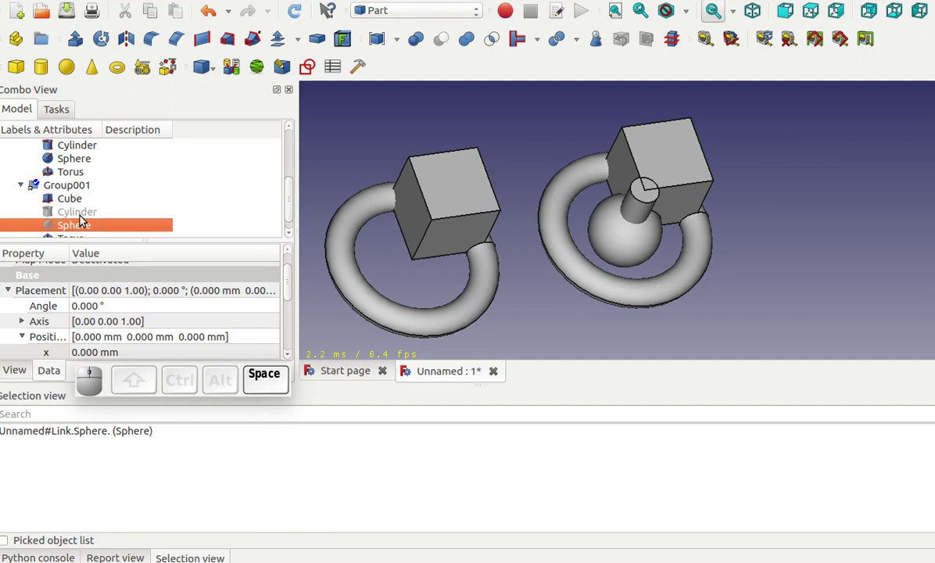
pyautogui.scroll(3)
pyautogui.scroll(-3)
pyautogui.scroll(-3)
pyautogui.click(83, 207)
pyautogui.press('space')
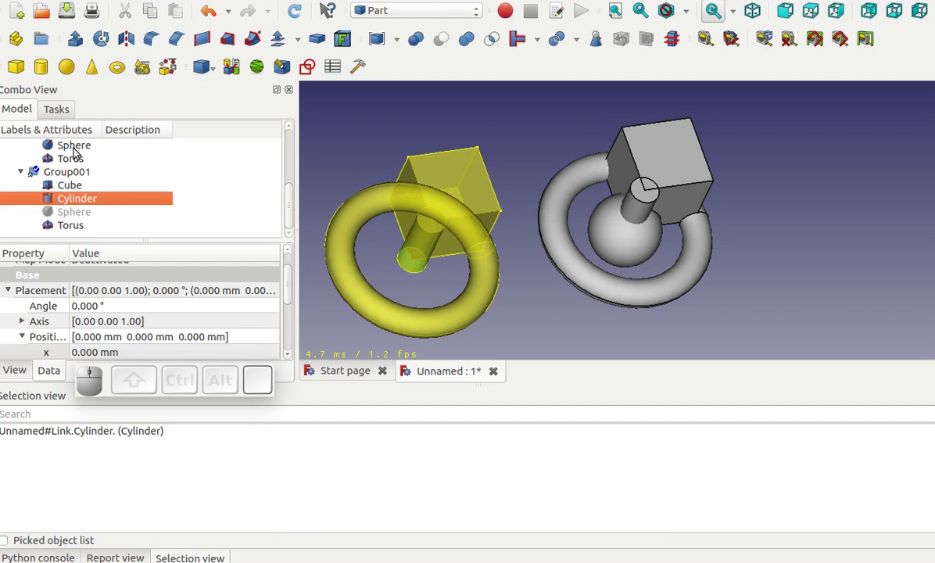
# Nest the torus and sphere in a new Group001 inside the Group, mirrored in the link.
pyautogui.click(46, 47)
pyautogui.scroll(-3)
pyautogui.moveTo(53, 227); pyautogui.dragTo(74, 165)
pyautogui.click(83, 217)
pyautogui.click(85, 203)
pyautogui.moveTo(87, 197); pyautogui.dragTo(86, 229)
pyautogui.scroll(3)
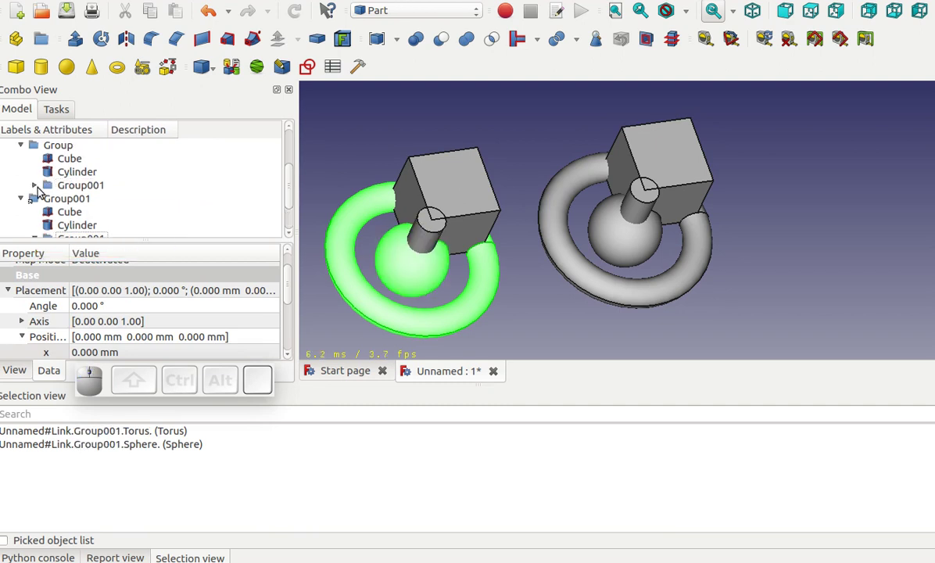
# Hide the nested Group001 in the linked copy only, then select the link for STEP export.
pyautogui.click(37, 188)
pyautogui.scroll(-3)
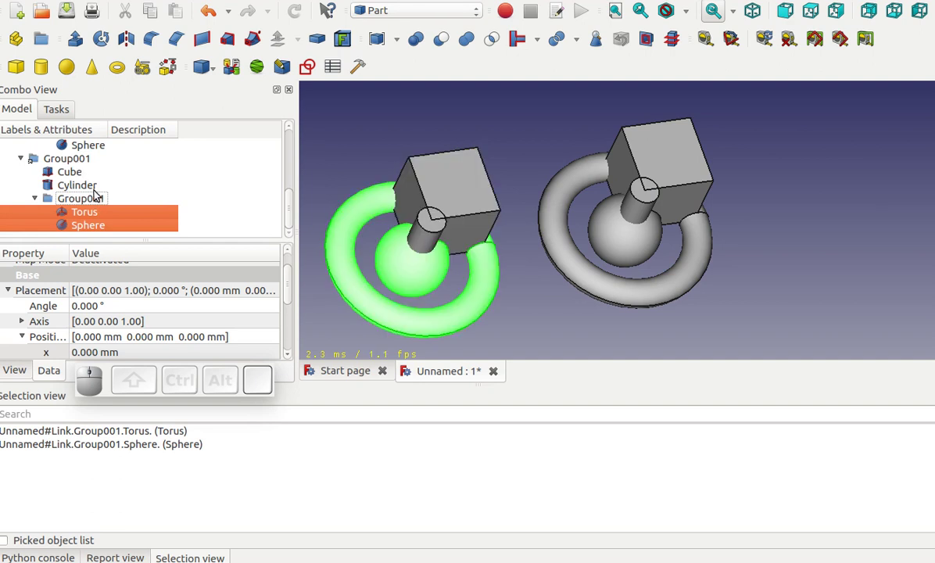
pyautogui.click(324, 185)
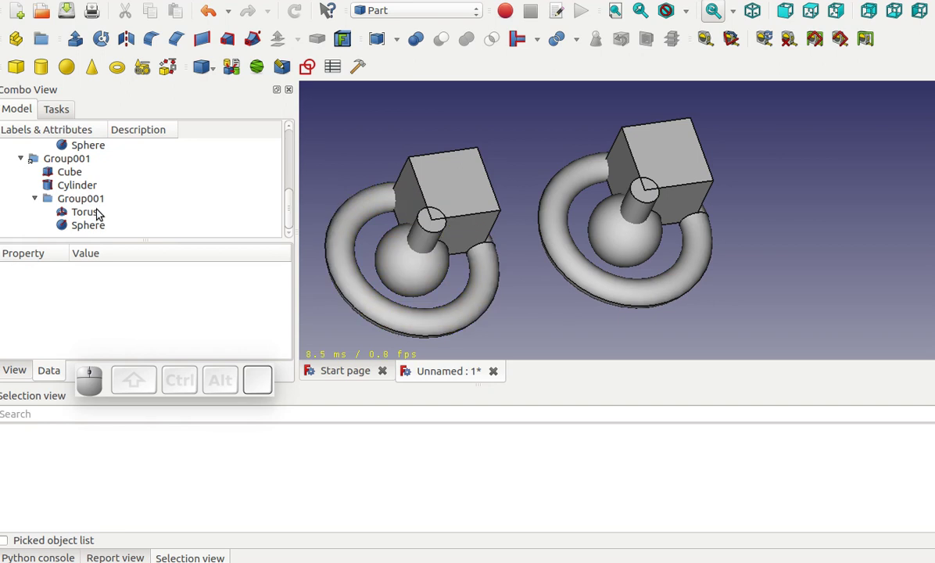
pyautogui.click(83, 204)
pyautogui.press('space')
pyautogui.scroll(3)
pyautogui.scroll(3)
pyautogui.scroll(-3)
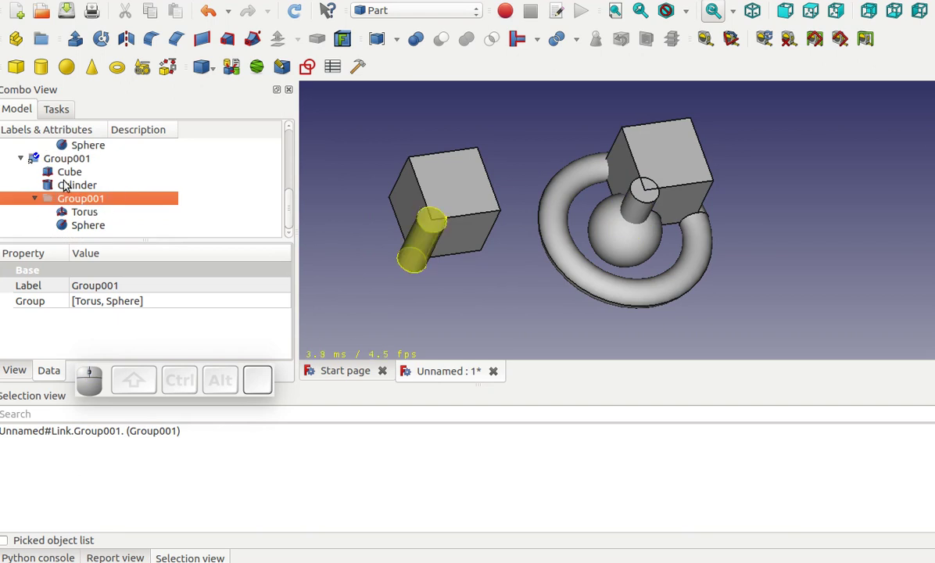
pyautogui.click(60, 161)
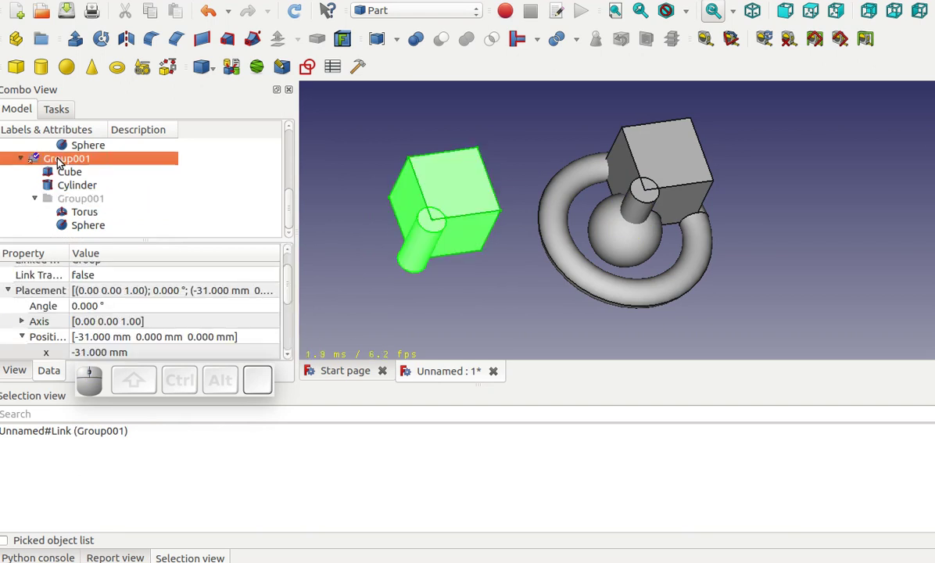
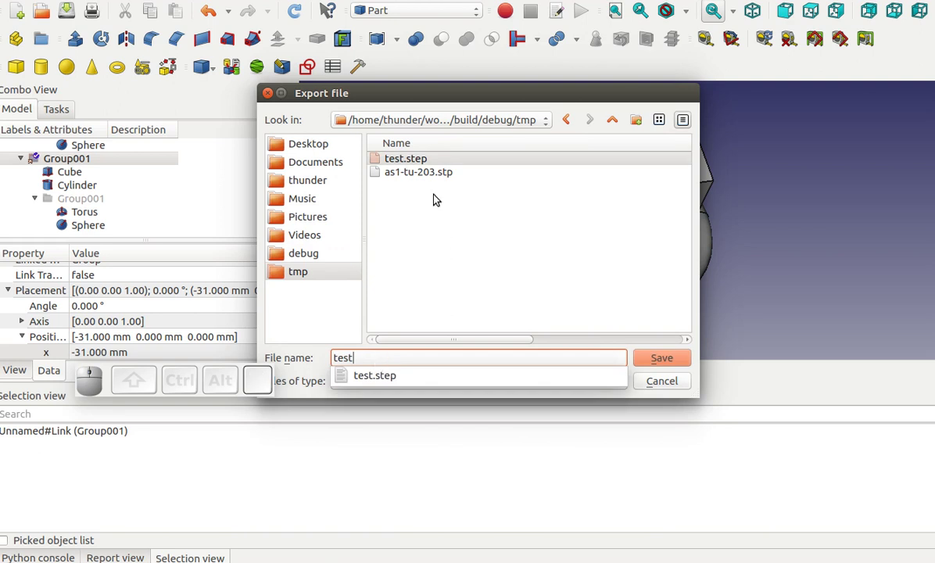
# Export the link as test.step, replacing the existing file.
pyautogui.click(422, 166)
pyautogui.click(657, 359)
pyautogui.click(530, 240)
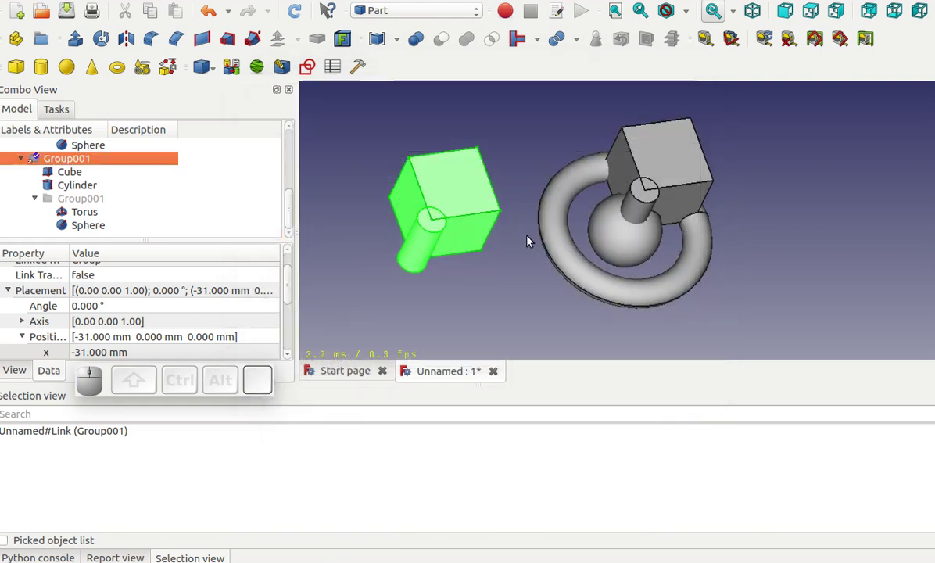
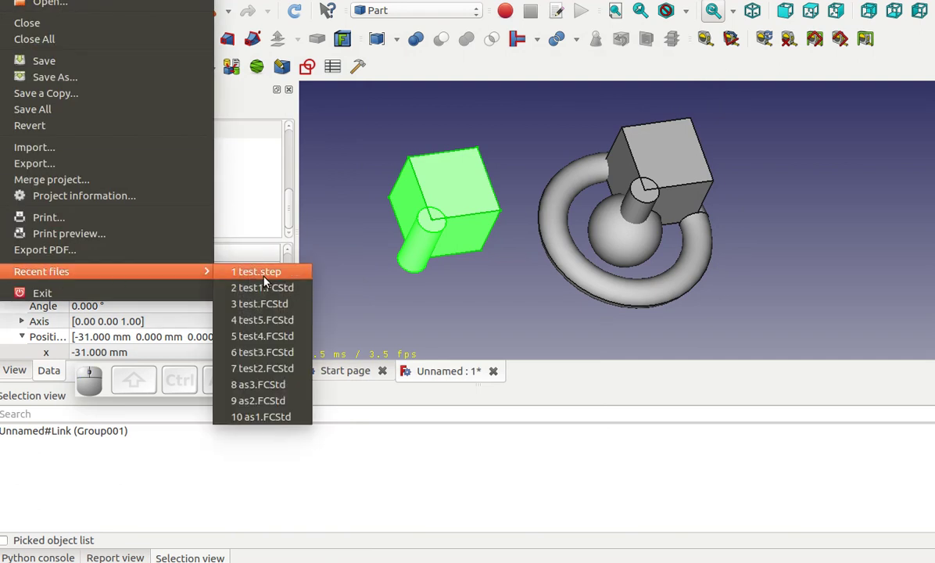
# Reopen test.step as Unnamed1 and expand its imported tree, toggling a part's visibility.
pyautogui.click(257, 280)
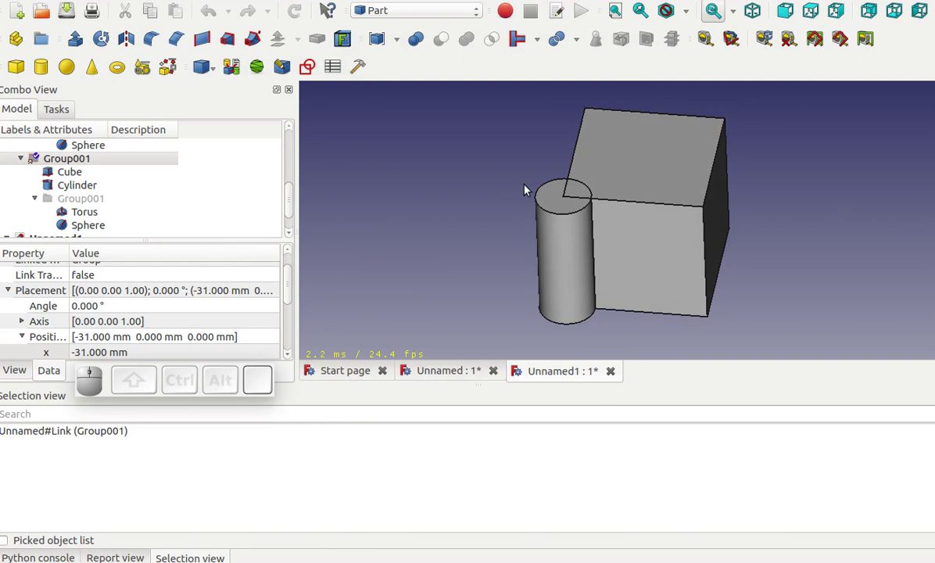
pyautogui.scroll(-3)
pyautogui.scroll(-3)
pyautogui.click(19, 226)
pyautogui.scroll(-3)
pyautogui.click(40, 229)
pyautogui.scroll(-3)
pyautogui.click(88, 207)
pyautogui.press('space')
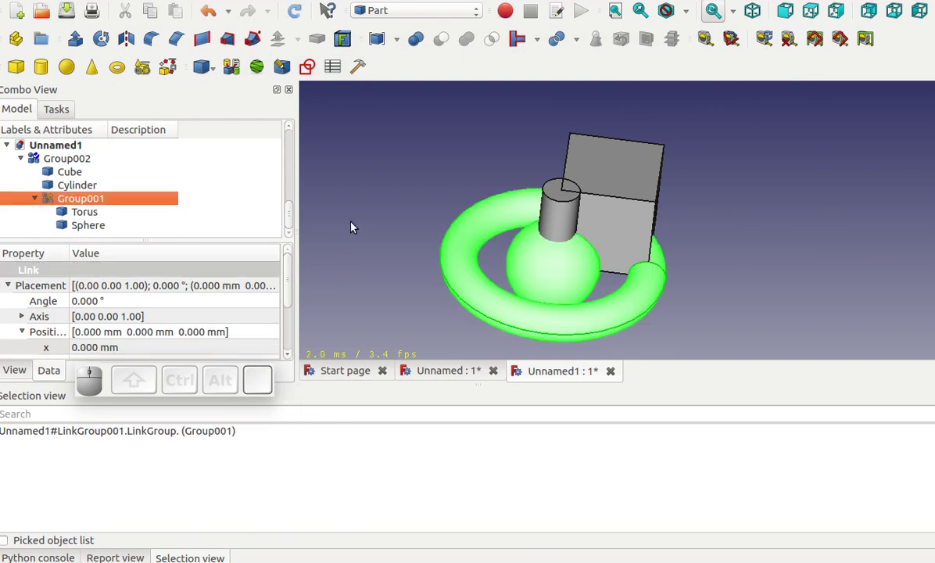
# Close Unnamed1 without saving and expand Group001 in the Unnamed tree.
pyautogui.click(352, 228)
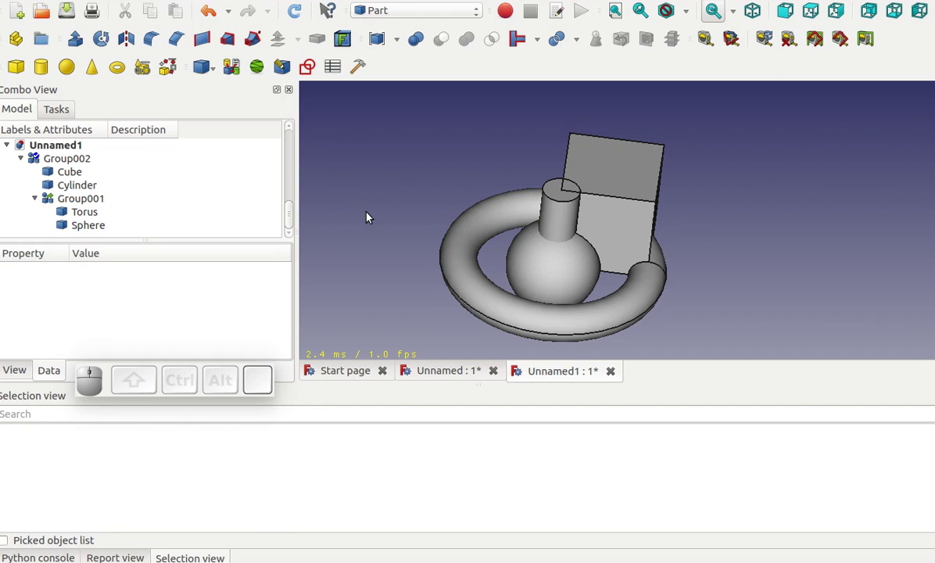
pyautogui.click(609, 377)
pyautogui.click(454, 247)
pyautogui.scroll(3)
pyautogui.click(23, 201)
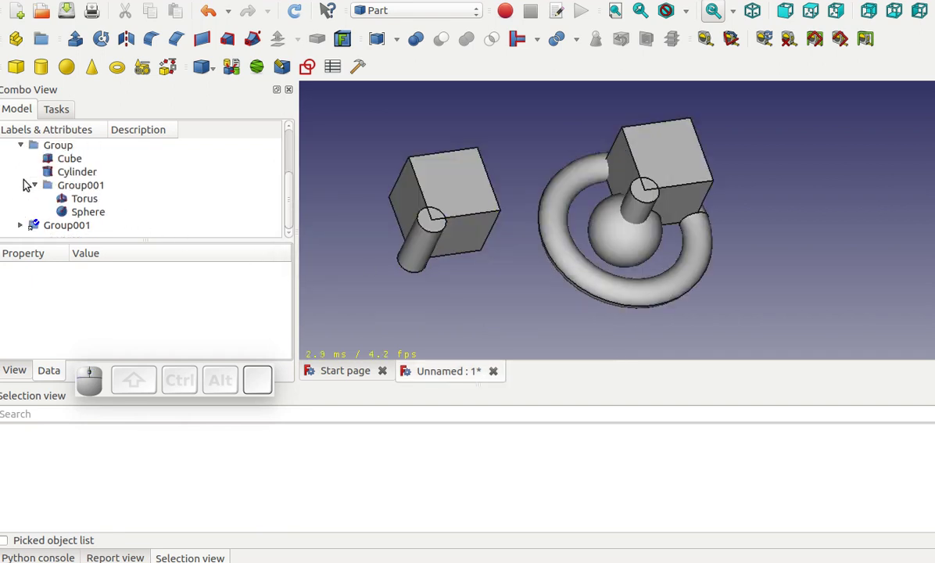
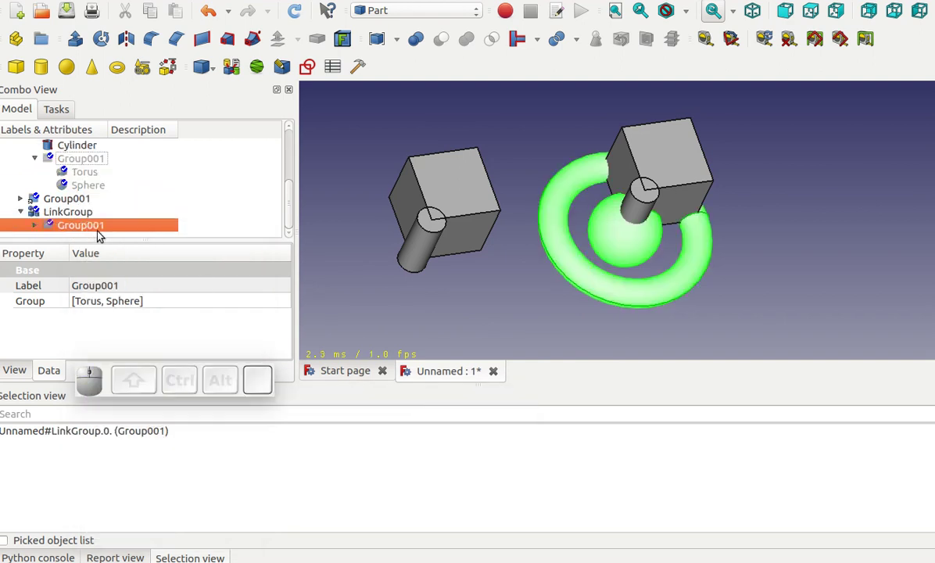
# Select the nested Group001 and the LinkGroup in the linked copy, then clear the selection.
pyautogui.click(32, 227)
pyautogui.scroll(-3)
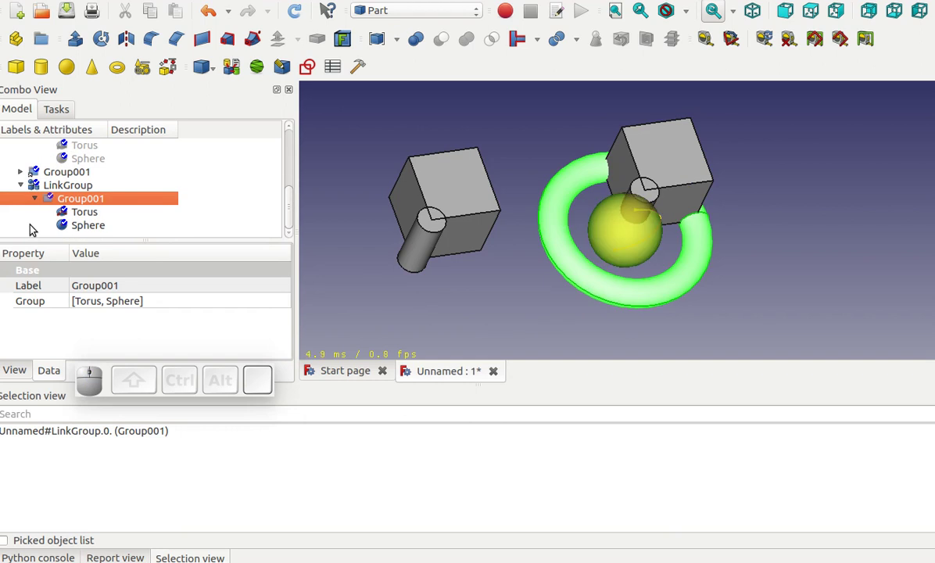
pyautogui.click(79, 192)
pyautogui.click(131, 354)
pyautogui.scroll(3)
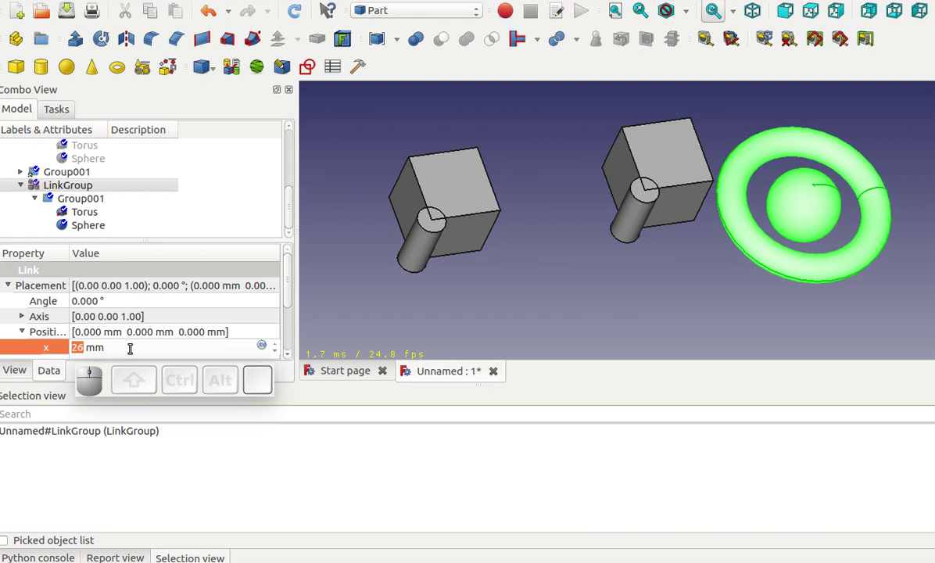
pyautogui.click(197, 203)
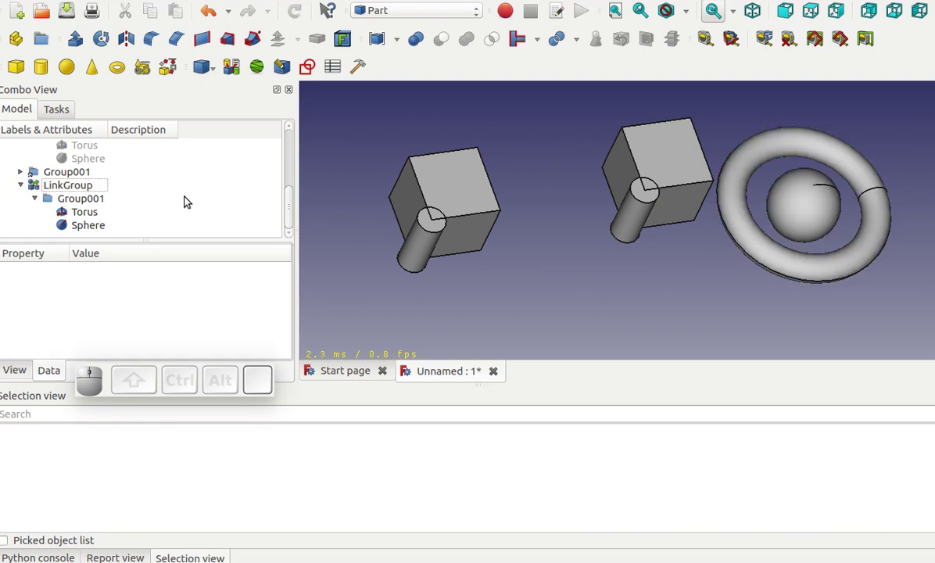
# Hide the Torus inside the linked copy only, leaving the original torus visible.
pyautogui.scroll(3)
pyautogui.scroll(3)
pyautogui.click(88, 215)
pyautogui.press('space')
pyautogui.scroll(-3)
pyautogui.scroll(3)
pyautogui.scroll(-3)
pyautogui.click(95, 217)
pyautogui.press('space')
pyautogui.scroll(3)
pyautogui.scroll(-3)
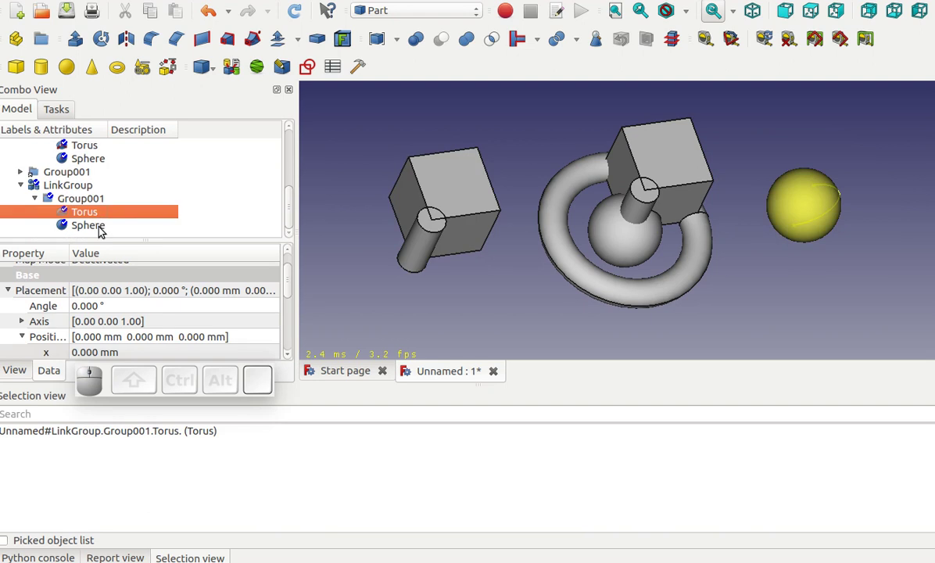
# Discard the document and start a fresh one with a Cube, Cylinder, Sphere and Torus.
pyautogui.moveTo(291, 213); pyautogui.dragTo(383, 311)
pyautogui.click(383, 311)
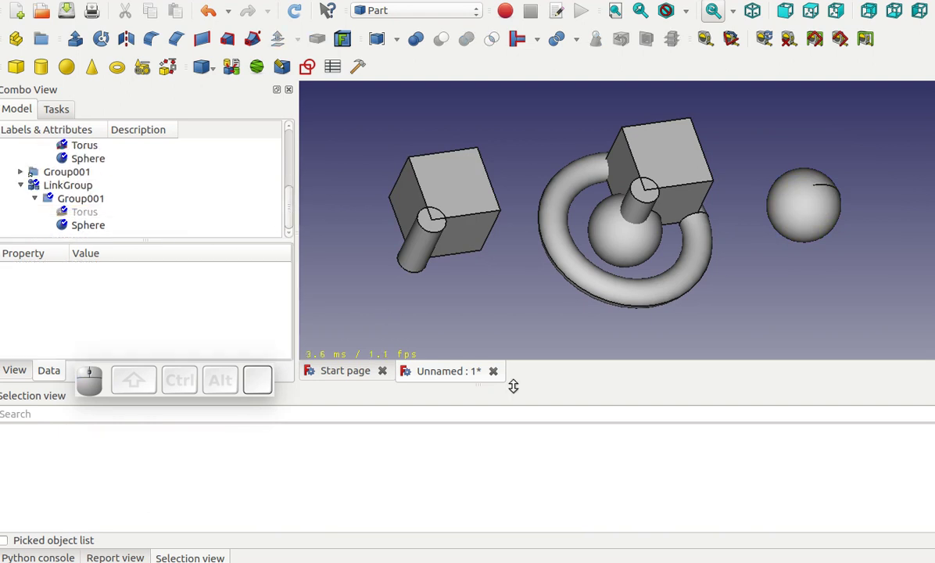
pyautogui.click(500, 378)
pyautogui.click(438, 251)
pyautogui.click(25, 23)
pyautogui.click(17, 70)
pyautogui.moveTo(46, 69); pyautogui.dragTo(110, 70)
pyautogui.click(114, 71)
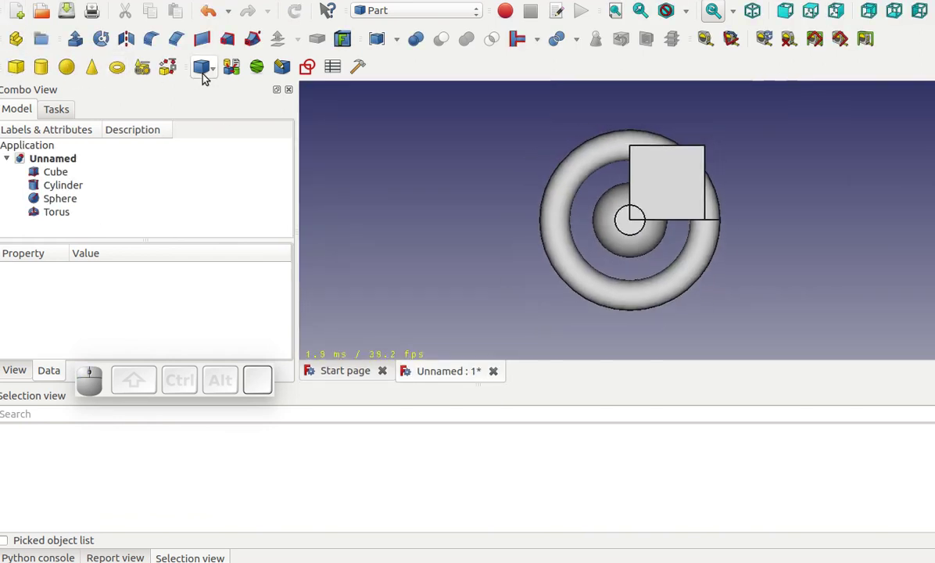
# Switch to Assembly3, create an Assembly and move the four shapes into its Parts.
pyautogui.click(237, 75)
pyautogui.click(19, 39)
pyautogui.click(62, 175)
pyautogui.click(52, 219)
pyautogui.moveTo(62, 214); pyautogui.dragTo(66, 225)
# Gather the Cube and Cylinder into a Group under the assembly's Parts.
pyautogui.click(41, 207)
pyautogui.scroll(-3)
pyautogui.click(86, 195)
pyautogui.click(87, 207)
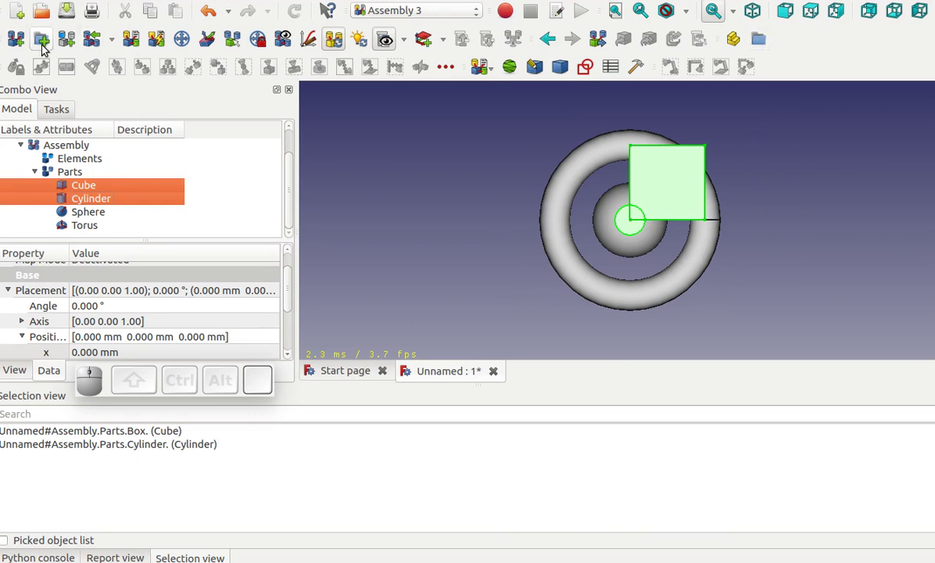
pyautogui.click(46, 44)
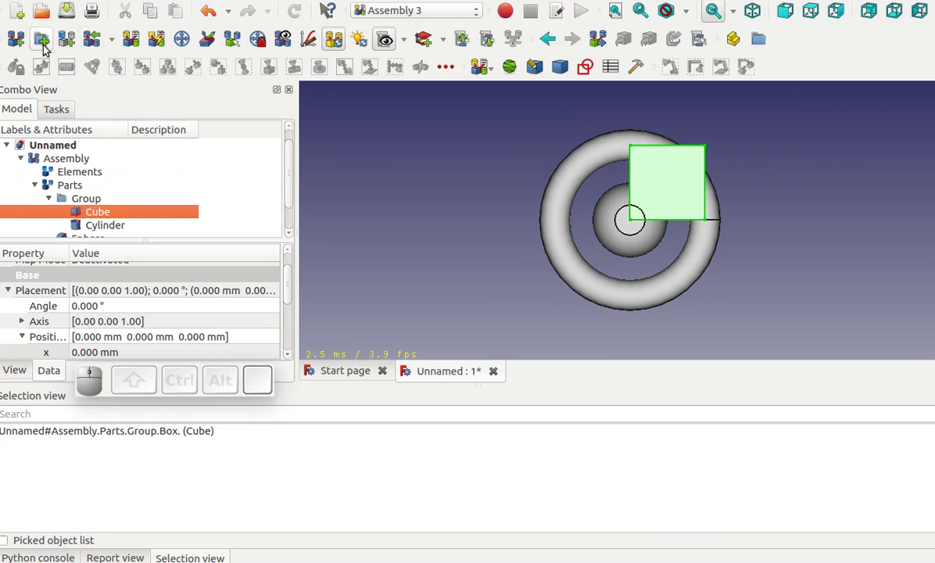
pyautogui.scroll(-3)
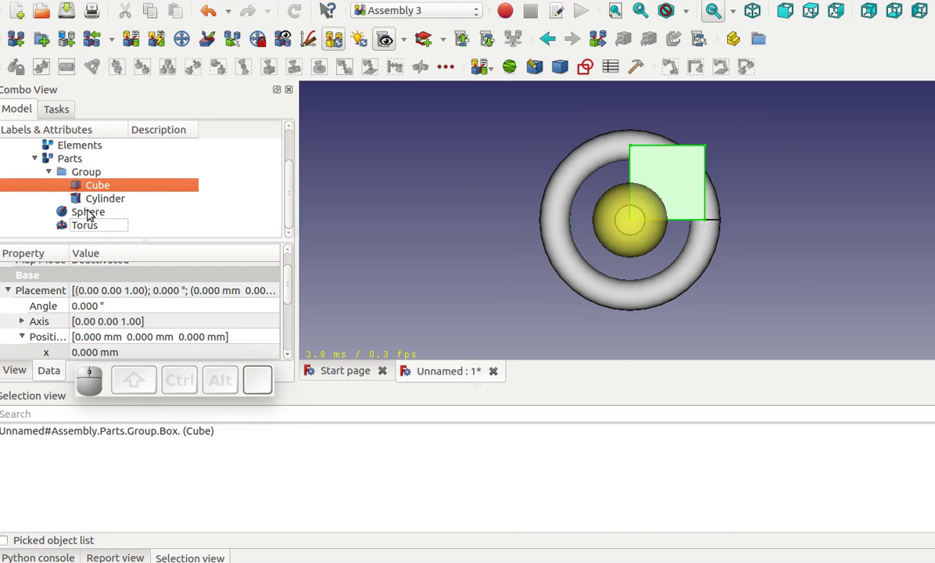
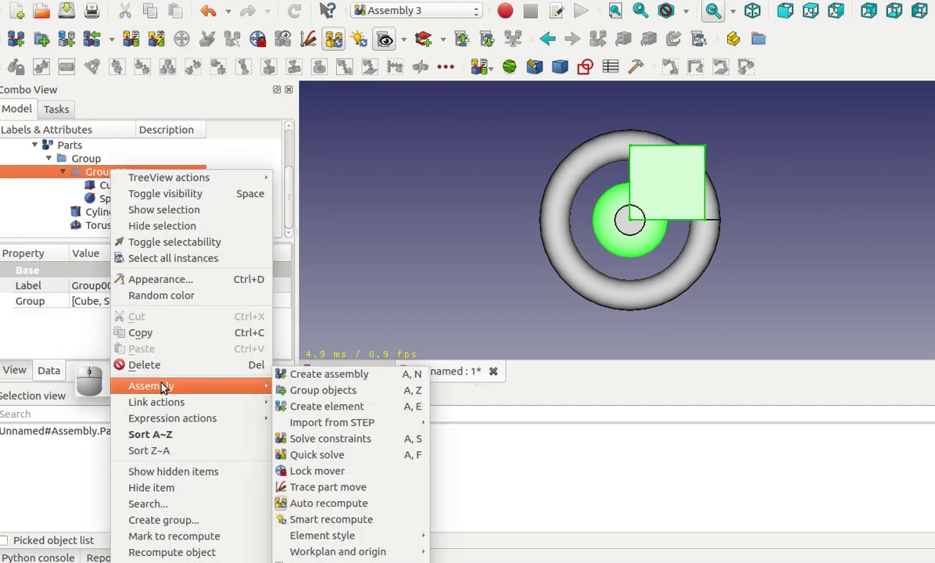
# Create Element and Element001 from the picked cube and cylinder faces.
pyautogui.click(161, 368)
pyautogui.scroll(3)
pyautogui.scroll(-3)
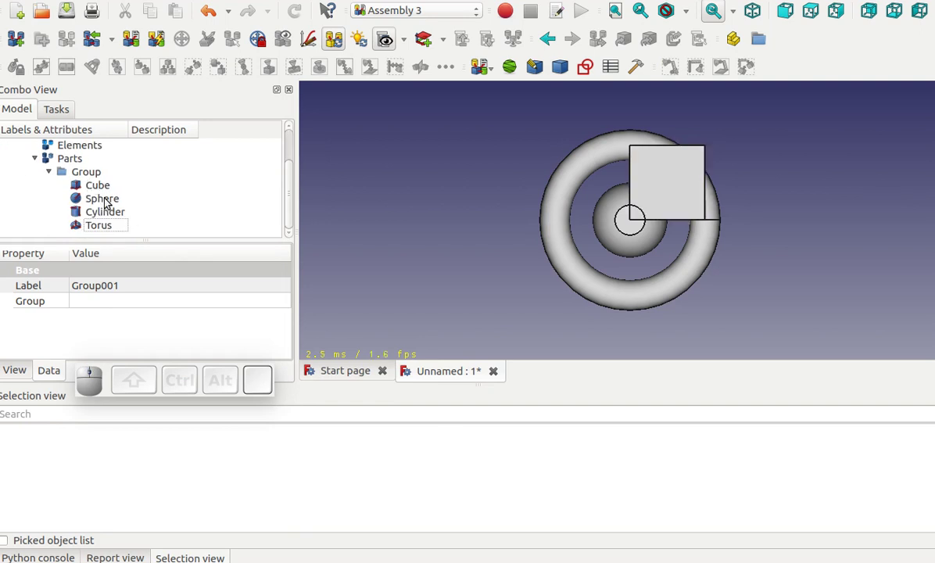
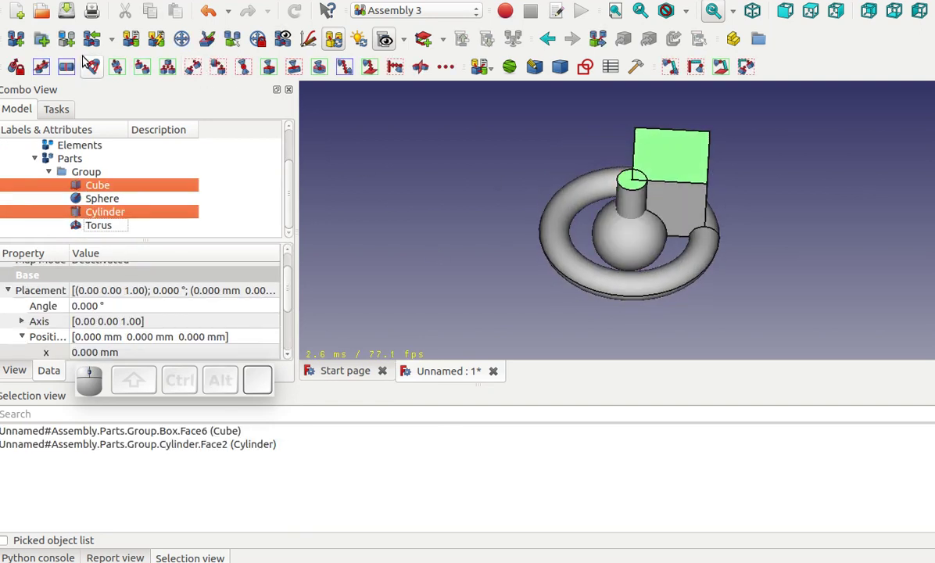
pyautogui.click(71, 43)
pyautogui.scroll(3)
pyautogui.click(114, 201)
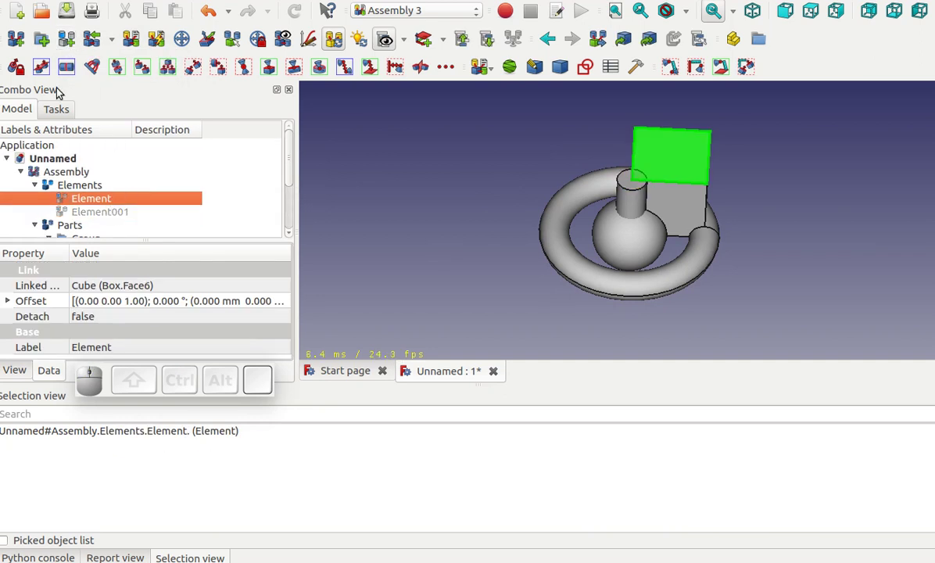
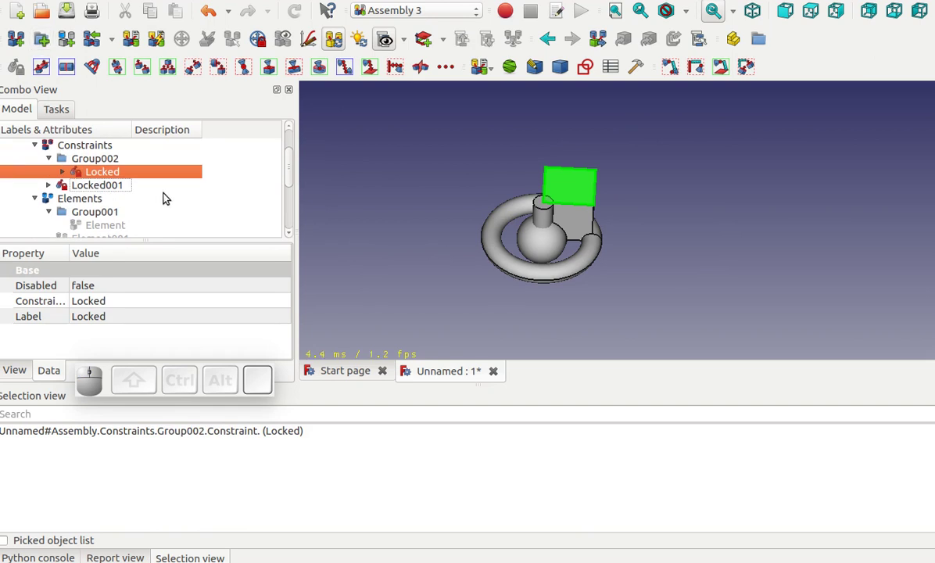
# Move Cube and Sphere into a new Group003 inside the assembly's parts Group.
pyautogui.scroll(3)
pyautogui.click(36, 184)
pyautogui.click(39, 205)
pyautogui.scroll(-3)
pyautogui.scroll(-3)
pyautogui.click(102, 194)
pyautogui.click(108, 206)
pyautogui.click(41, 42)
pyautogui.scroll(-3)
pyautogui.scroll(3)
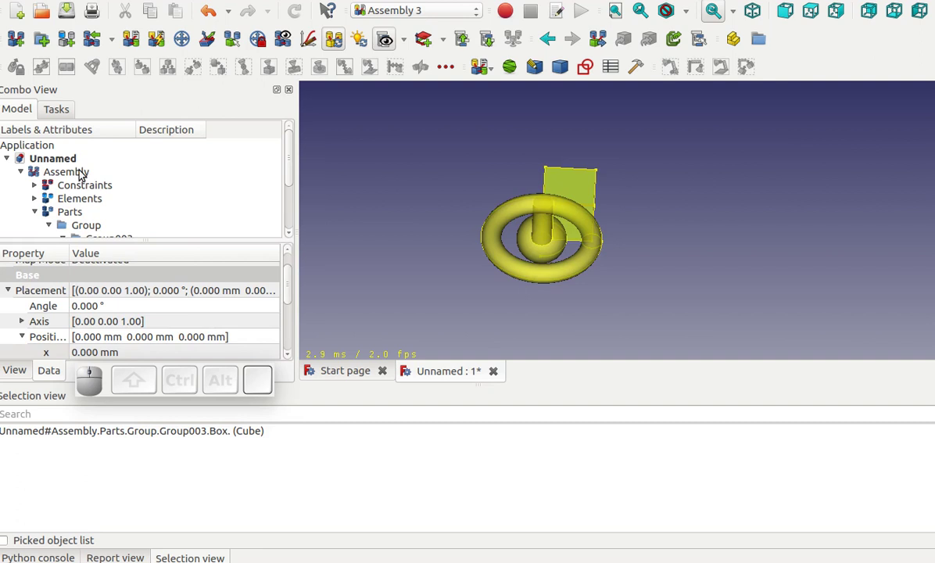
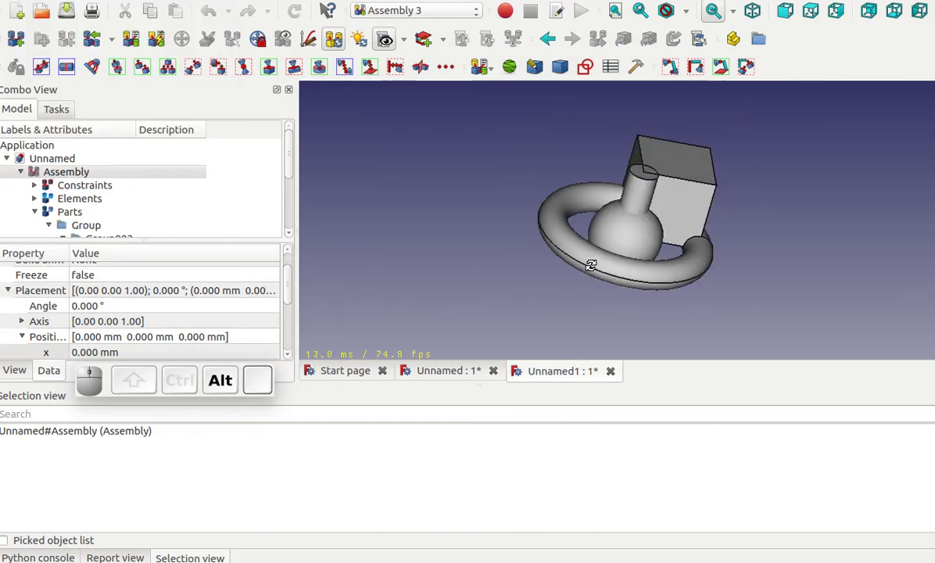
pyautogui.click(680, 206)
pyautogui.scroll(-3)
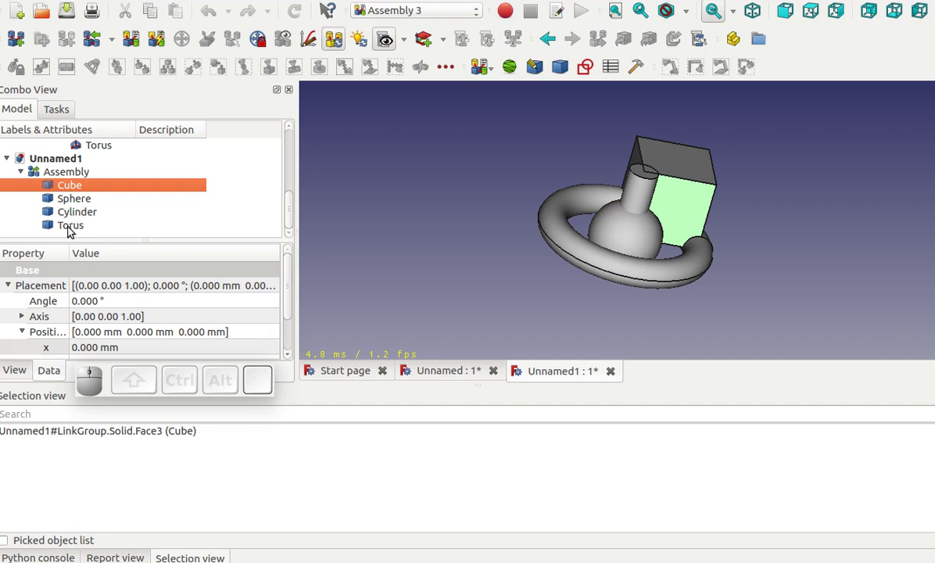
pyautogui.scroll(3)
pyautogui.middleClick(65, 177)
pyautogui.middleClick(65, 176)
pyautogui.scroll(-3)
pyautogui.scroll(3)
pyautogui.click(457, 194)
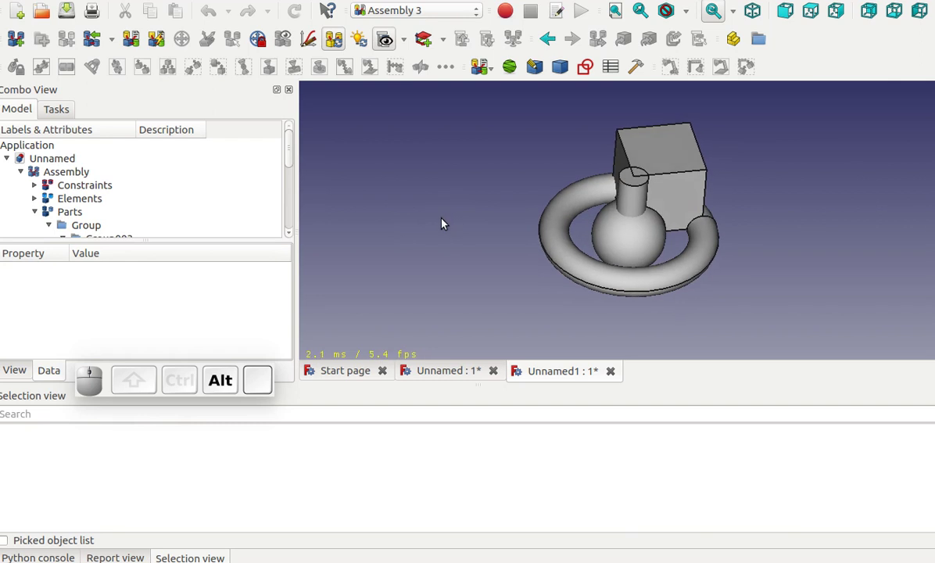
pyautogui.scroll(-3)
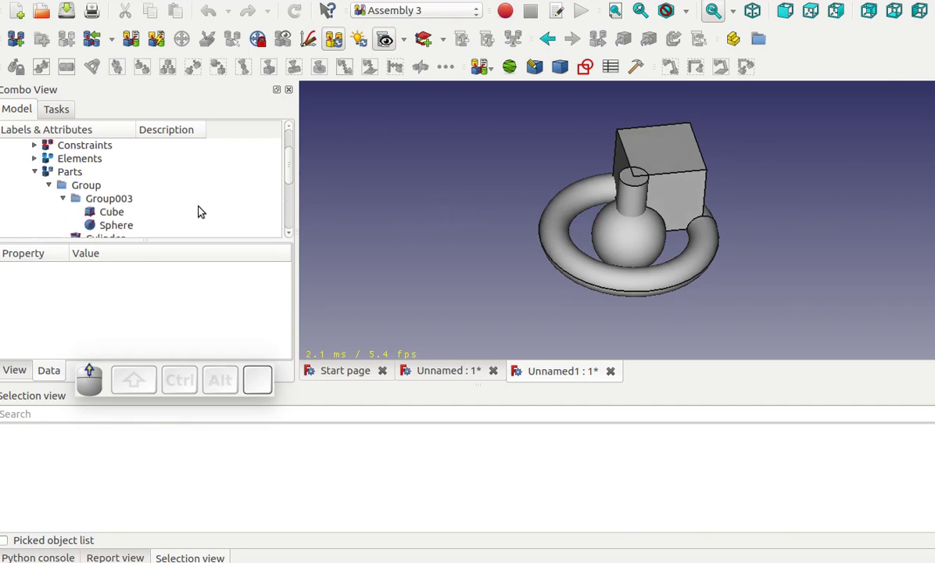